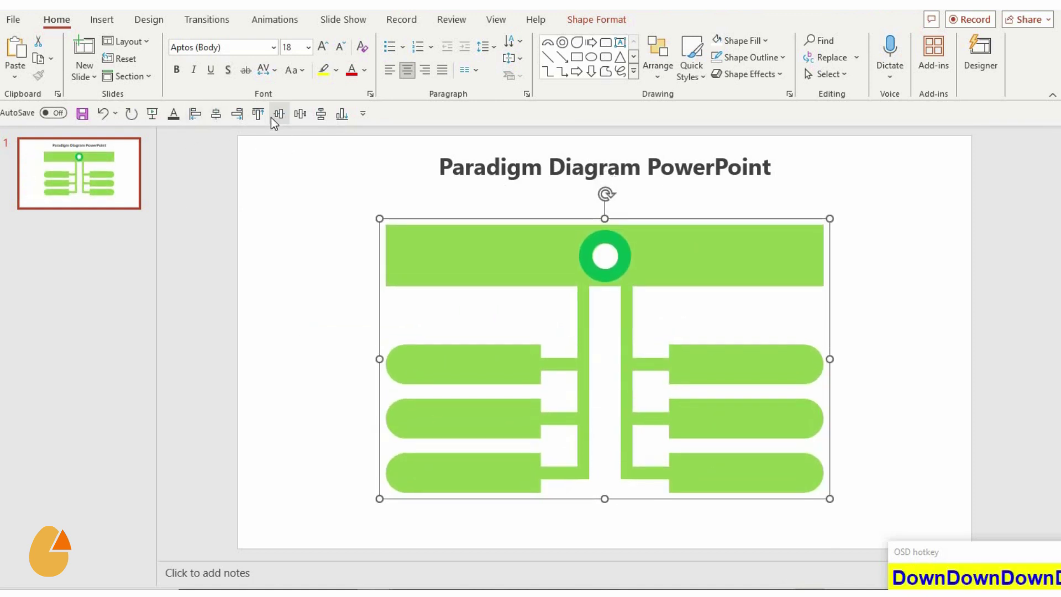
- Ungroup the green diagram into separate shapes and select the central circle with the left-half shapes
left_click(508, 474)
key("ctrl+shift+g")
left_click(498, 482)
key("ctrl+shift+g")
left_click(544, 531)
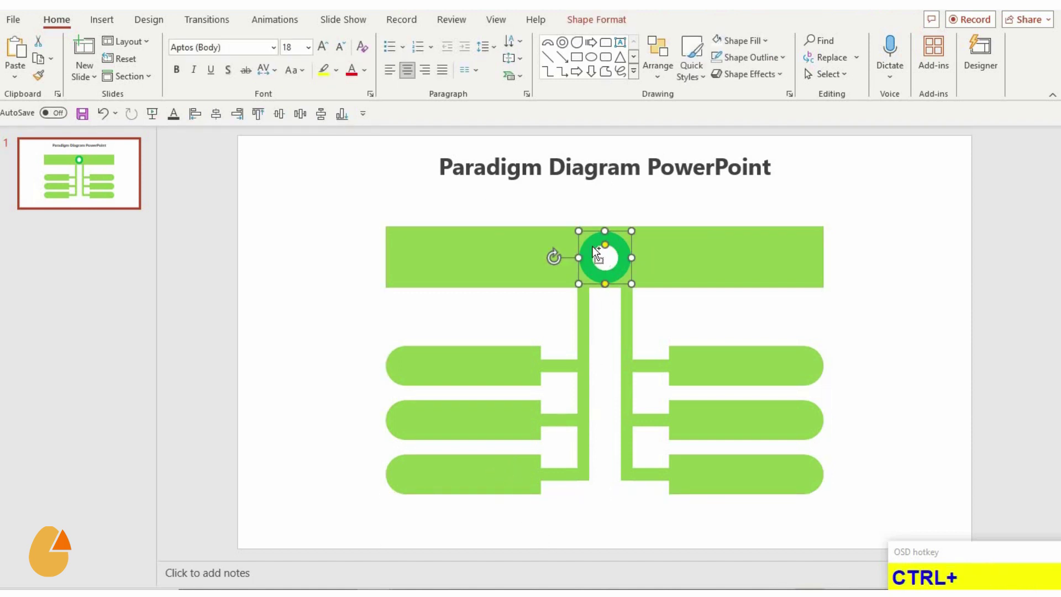
key("ctrl+shift+g")
- Apply the purple fill to the right-half shapes and regroup the recoloured diagram
left_click(598, 243)
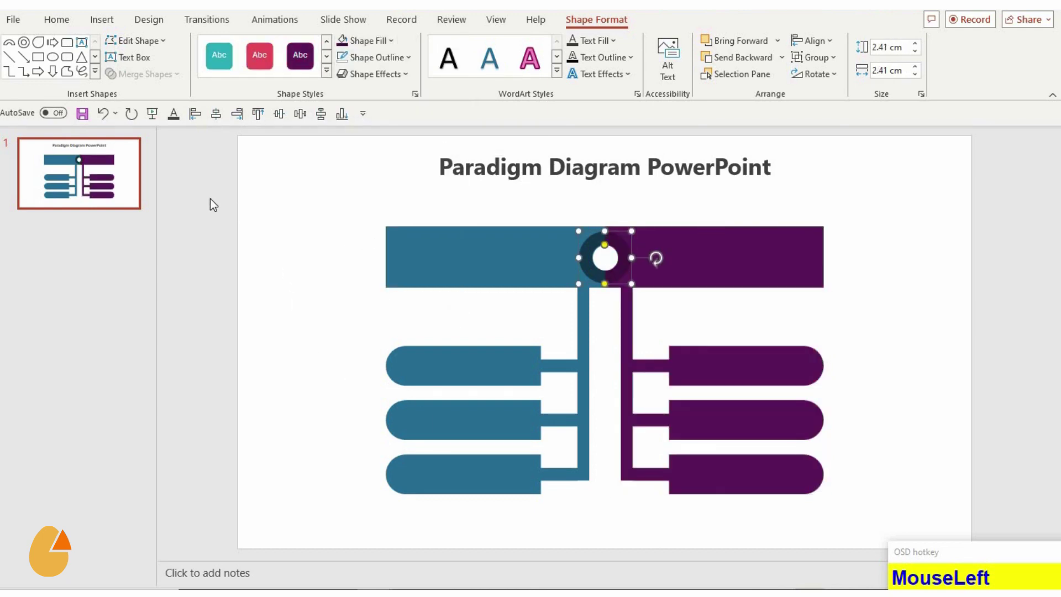
key("ctrl+g")
- Select the grouped diagram and nudge it downward, clear of the slide title
type("MouseLeftSHIFT+")
left_click(243, 132)
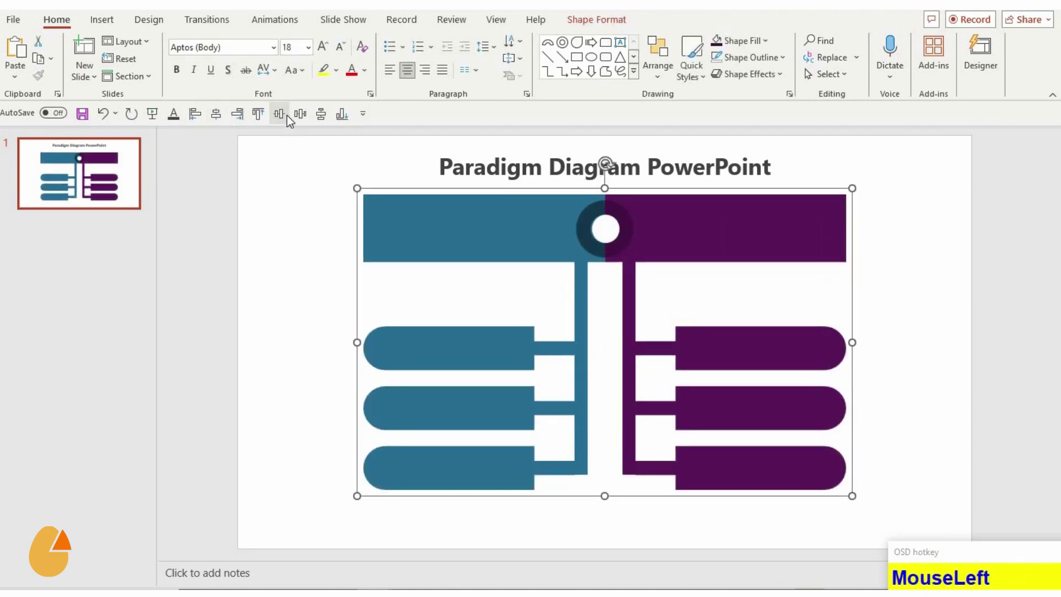
key("Down")
key("Down")
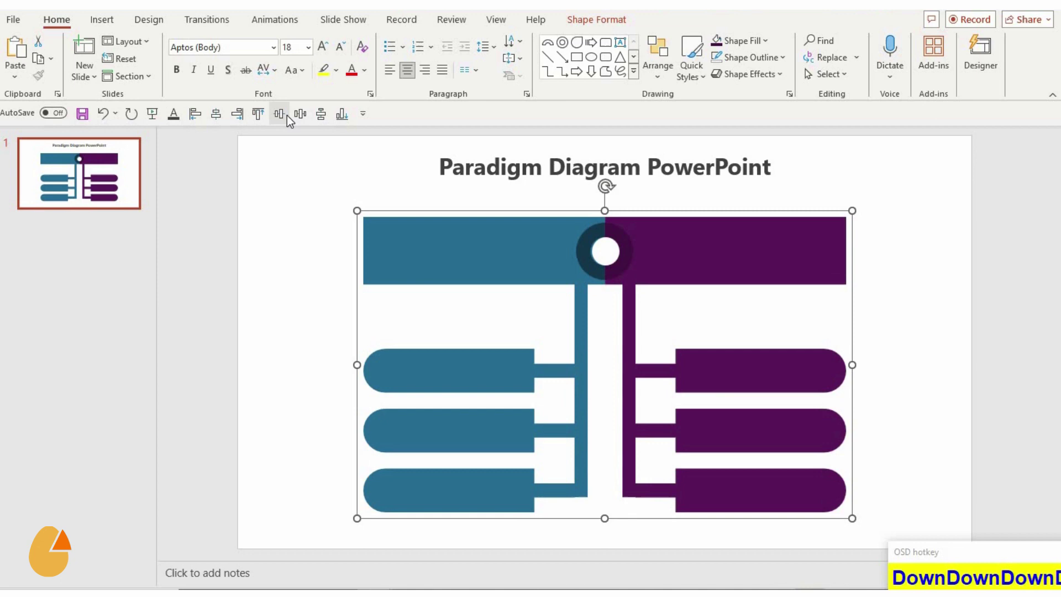
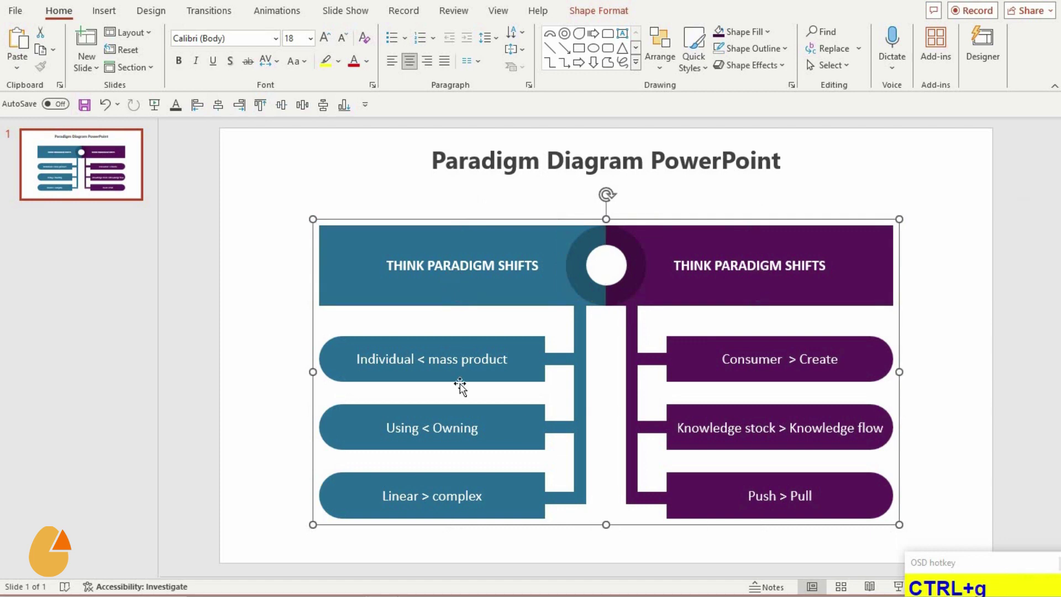
- Reposition the labelled diagram with two arrow-key nudges and deselect it to view the result
left_click(221, 113)
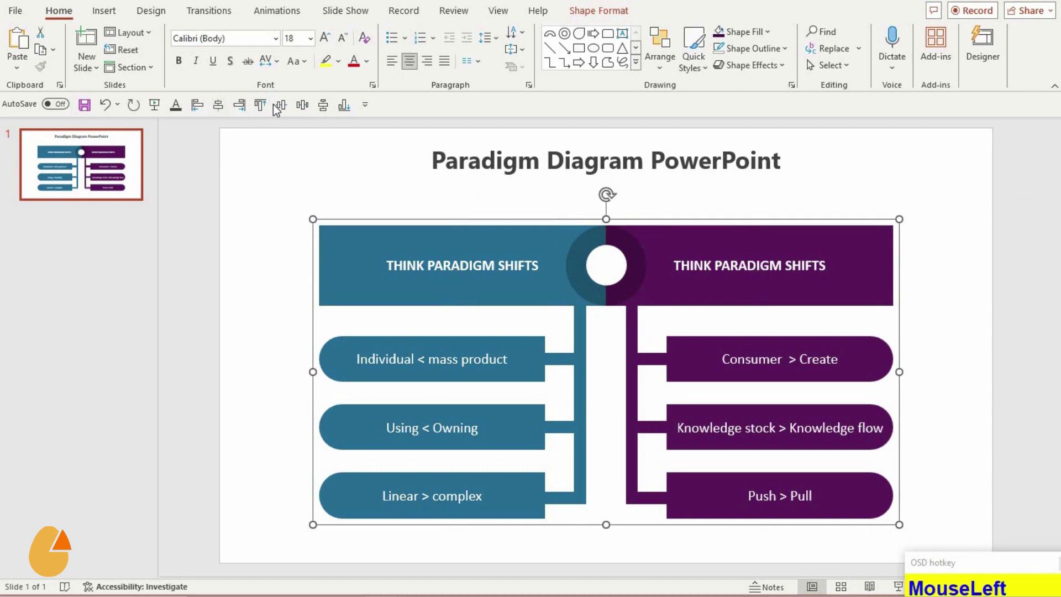
key("Down")
key("Down")
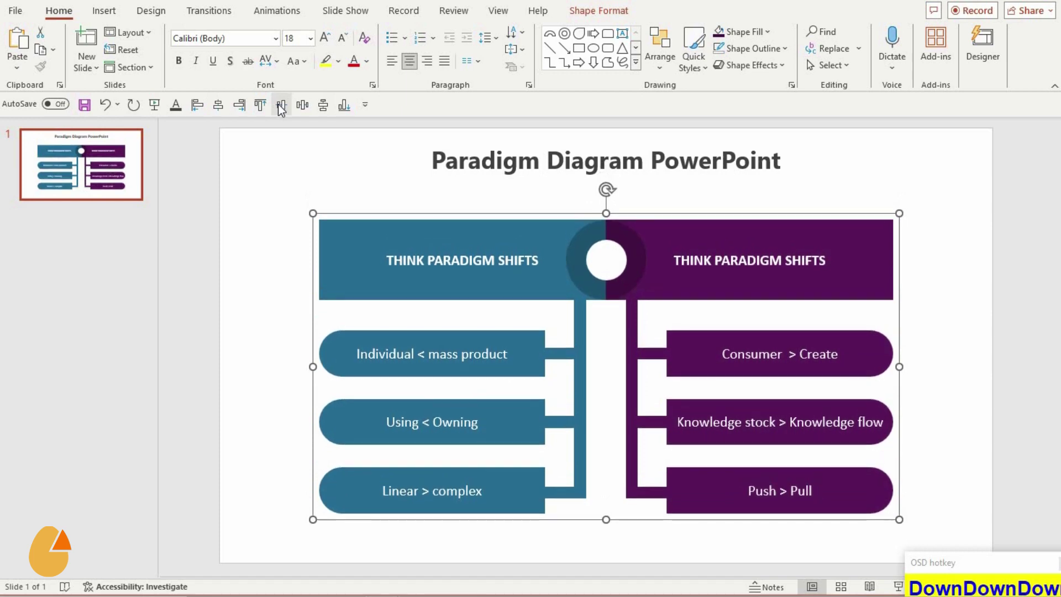
left_click(281, 430)
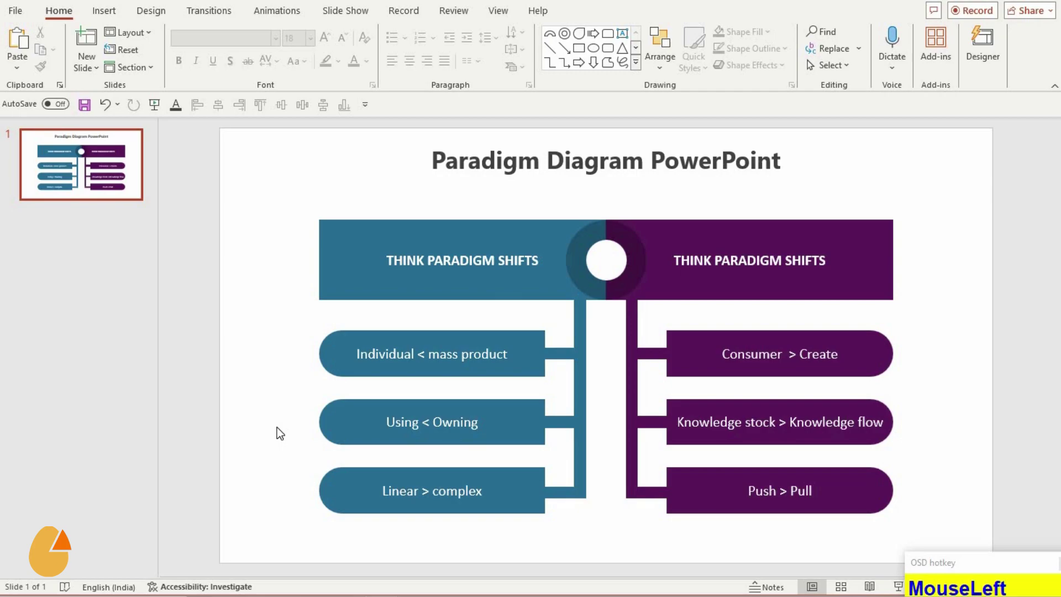